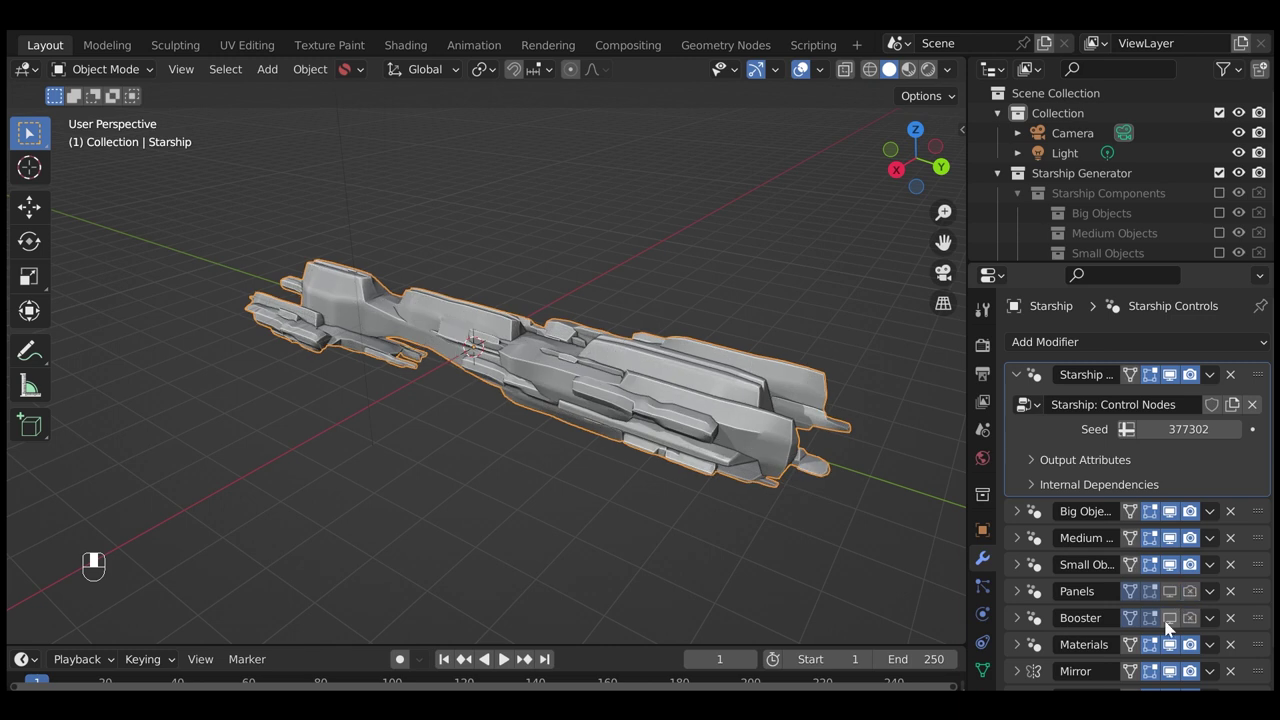
# Switch the ship's Subdivision modifier to Simple with Adaptive Subdivision enabled, keeping Auto Smooth at 30°.
pyautogui.click(988, 343)
pyautogui.moveTo(988, 343); pyautogui.dragTo(1177, 346)
pyautogui.moveTo(1177, 346); pyautogui.dragTo(988, 558)
pyautogui.moveTo(988, 558); pyautogui.dragTo(1028, 384)
pyautogui.moveTo(1028, 384); pyautogui.dragTo(1228, 493)
pyautogui.moveTo(1228, 493); pyautogui.dragTo(985, 664)
pyautogui.click(985, 664)
pyautogui.moveTo(985, 664); pyautogui.dragTo(1022, 571)
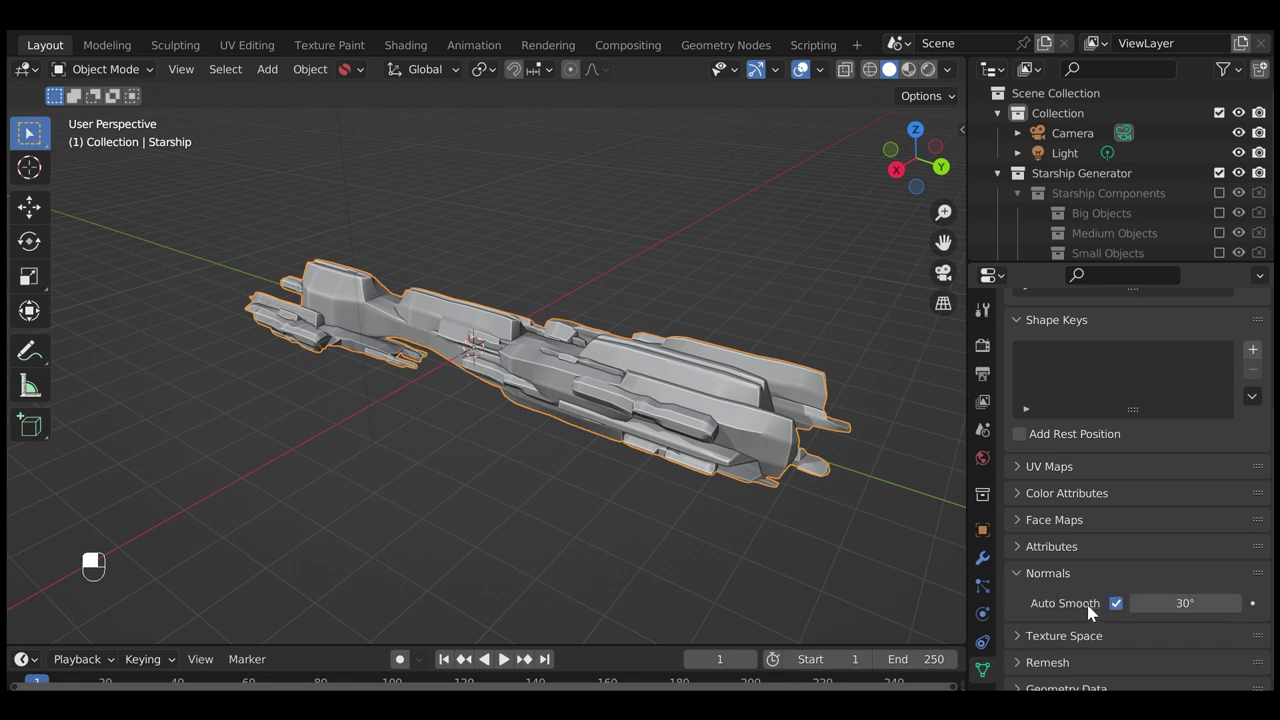
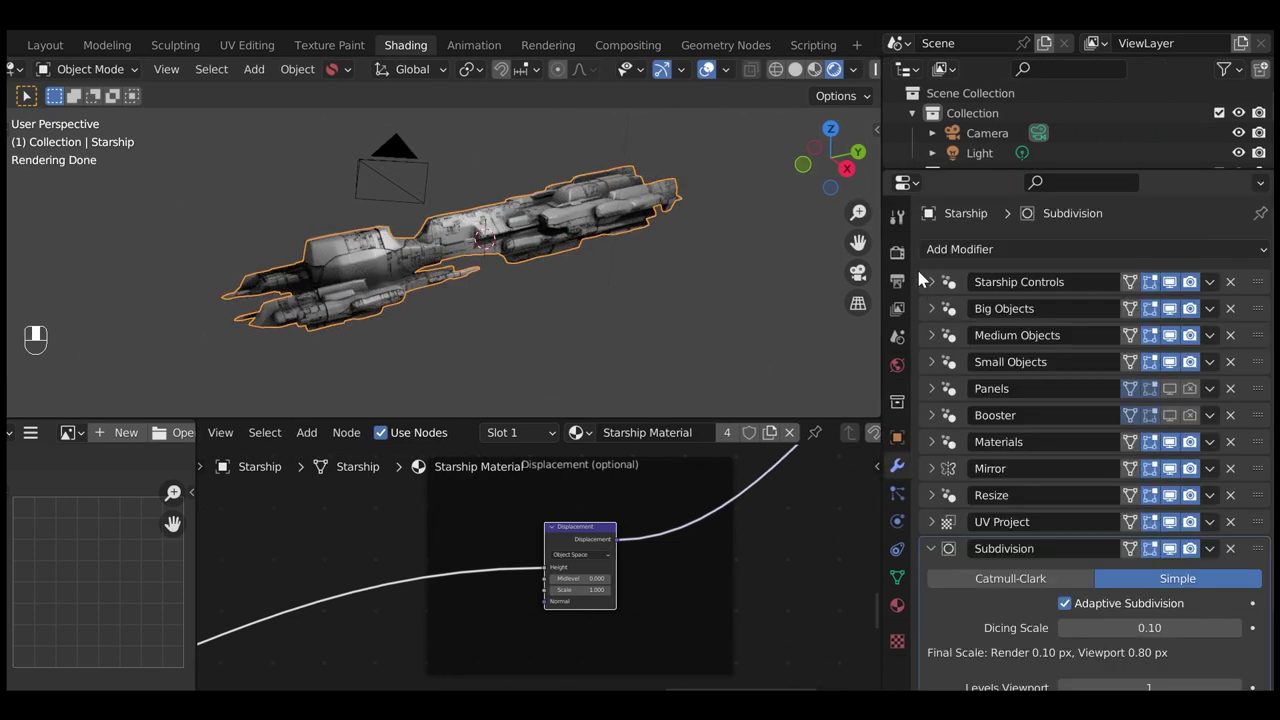
# Raise the generator seed to 377304 for a new ship and set the Bake Type to Emit into image textures.
pyautogui.moveTo(933, 288); pyautogui.dragTo(1018, 354)
pyautogui.moveTo(1018, 354); pyautogui.dragTo(1247, 337)
pyautogui.click(1247, 337)
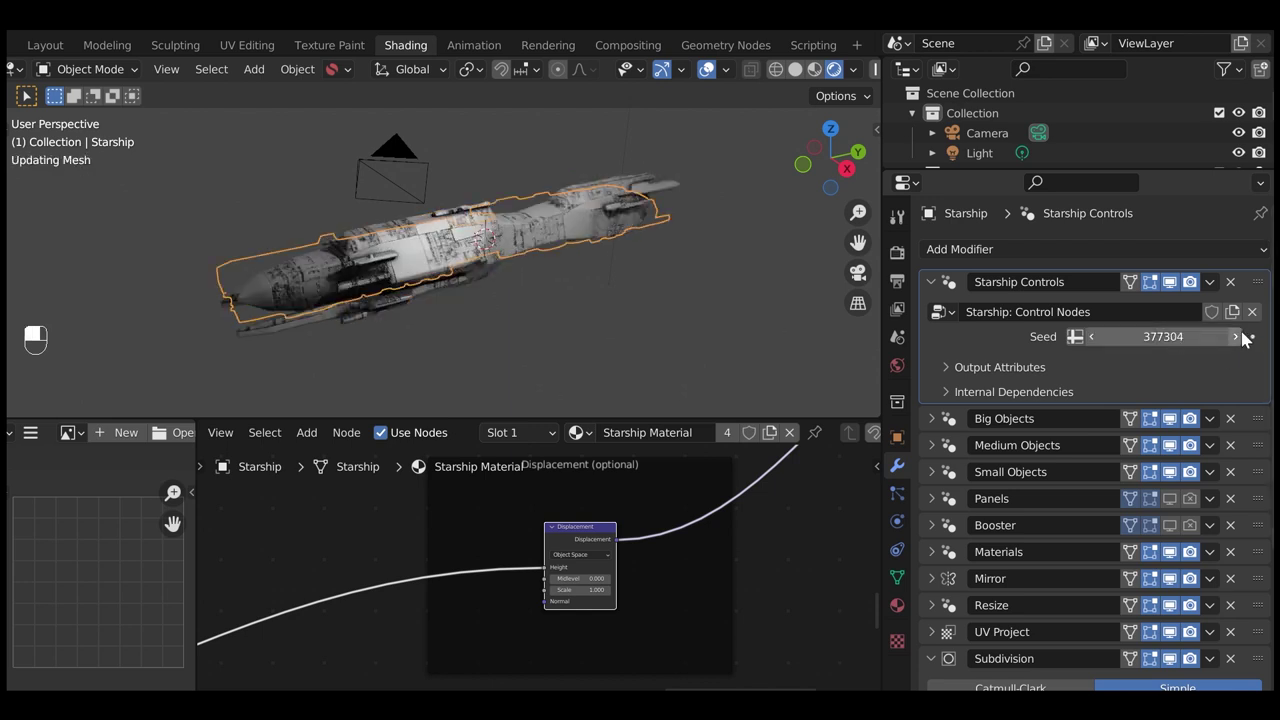
pyautogui.middleClick(1247, 337)
pyautogui.moveTo(790, 629); pyautogui.dragTo(524, 560)
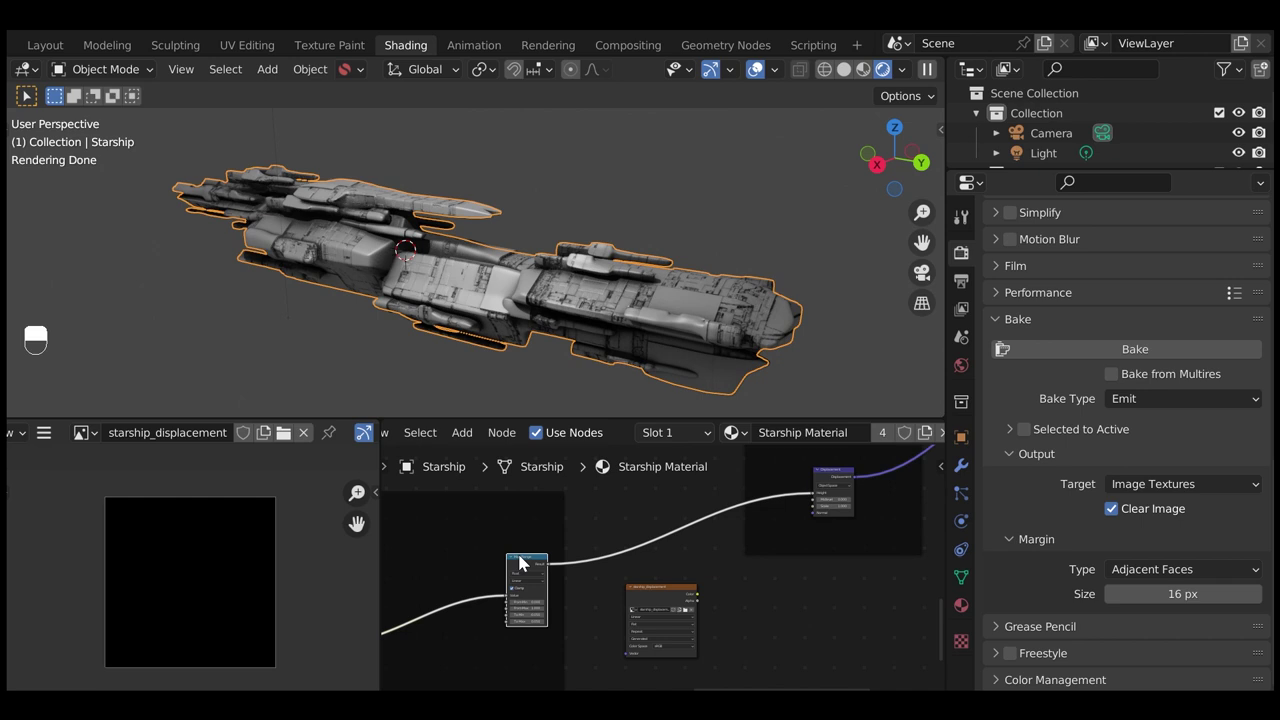
# Route the height output to the material's emission output and launch the Emit bake.
pyautogui.click(527, 561)
pyautogui.middleClick(527, 561)
pyautogui.rightClick(527, 561)
pyautogui.moveTo(527, 561); pyautogui.dragTo(1166, 352)
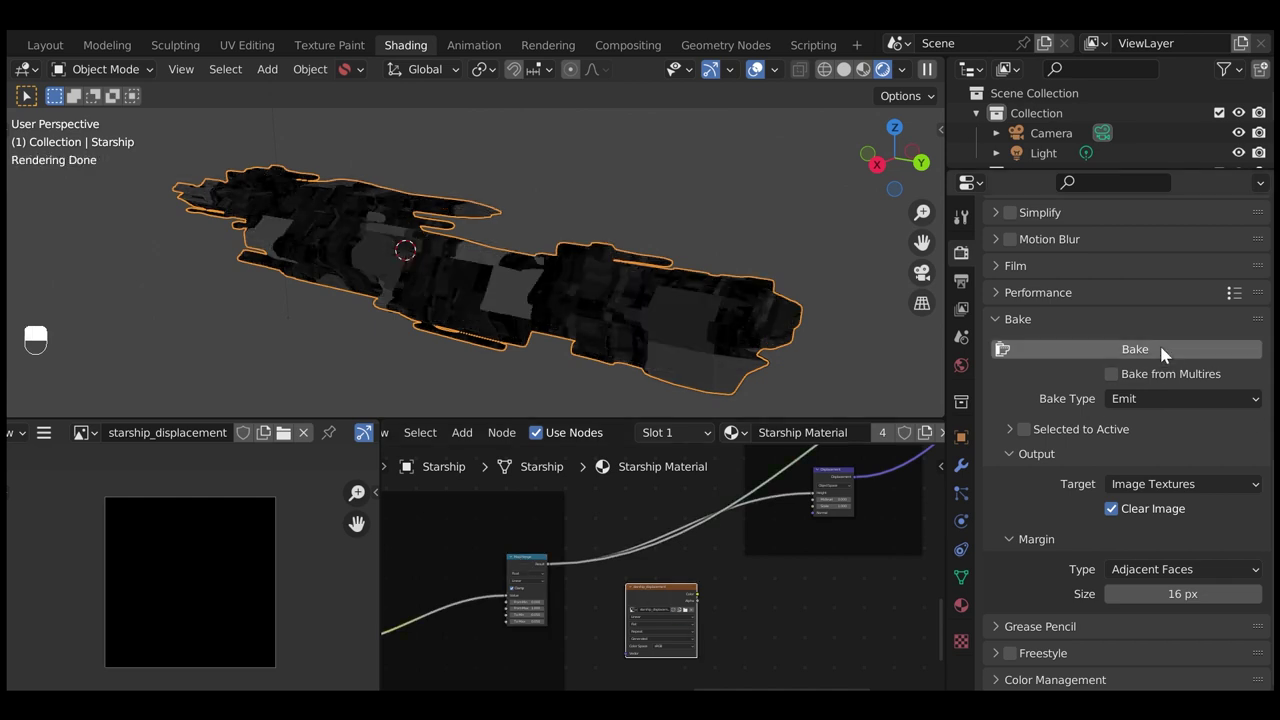